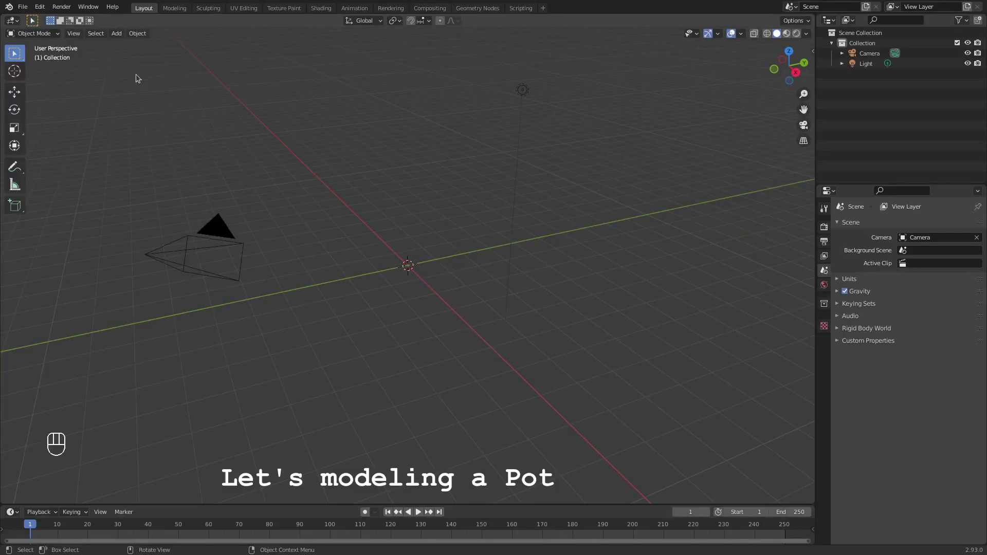
# - Fill the circle at the origin with a face in Edit Mode and return to Object Mode
pyautogui.moveTo(122, 32); pyautogui.dragTo(223, 61)
pyautogui.moveTo(447, 343); pyautogui.dragTo(431, 345)
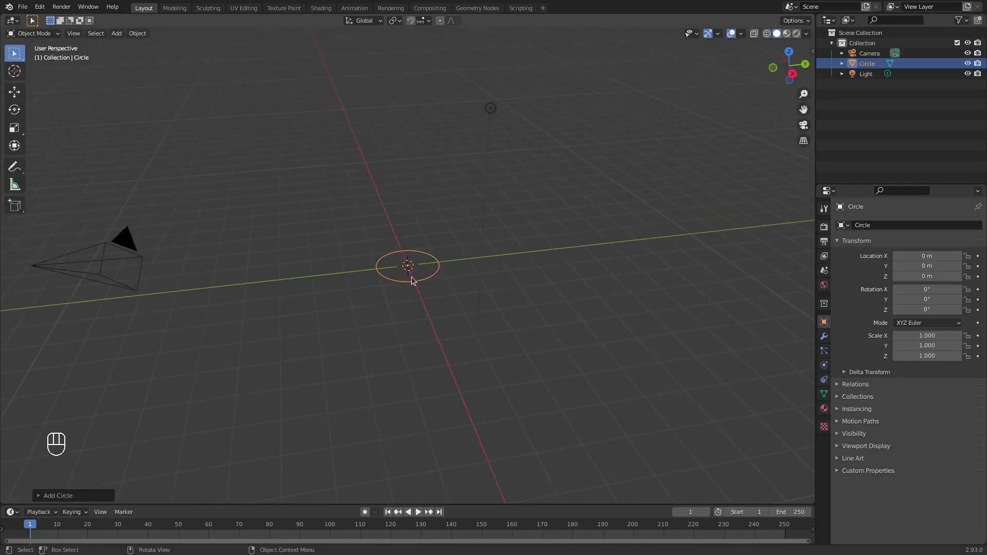
pyautogui.moveTo(47, 33); pyautogui.dragTo(46, 55)
pyautogui.press('f')
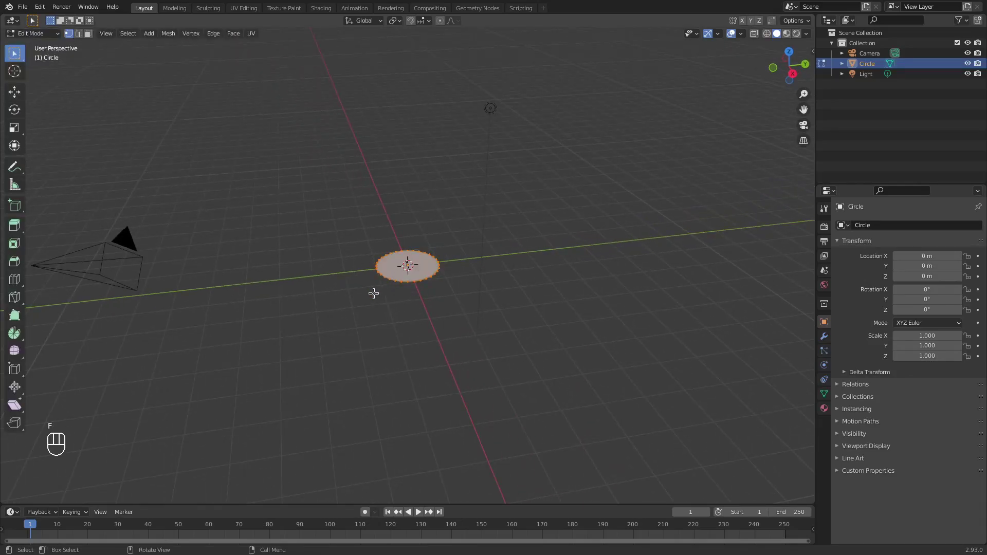
pyautogui.click(51, 40)
# - Scale the filled disc up to about 1.746 times its size
pyautogui.press('s')
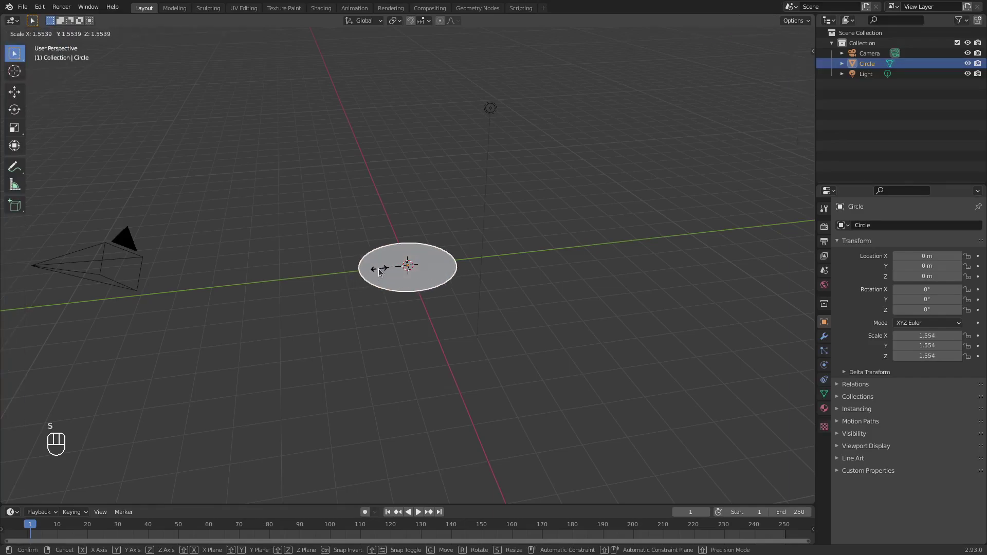
pyautogui.click(379, 269)
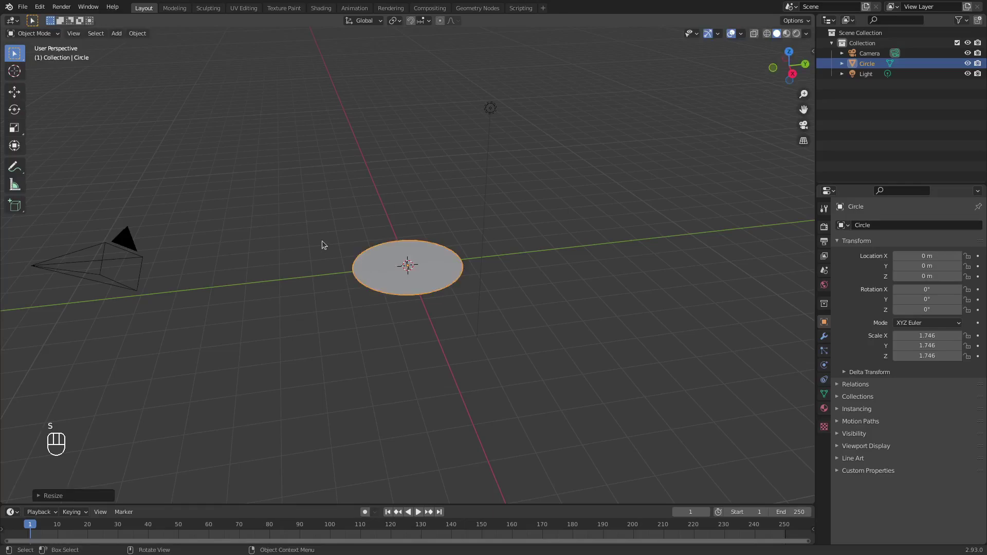
pyautogui.click(384, 274)
# - Duplicate the disc and raise the copy about 3.76 m above the original
pyautogui.press('ctrl+c')
pyautogui.press('ctrl+v')
pyautogui.click(23, 94)
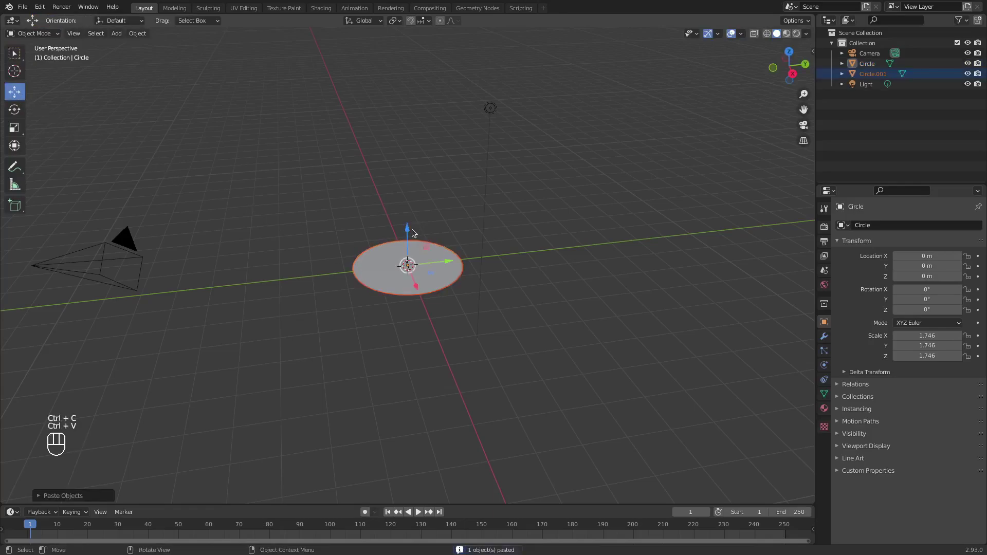
pyautogui.moveTo(412, 230); pyautogui.dragTo(398, 112)
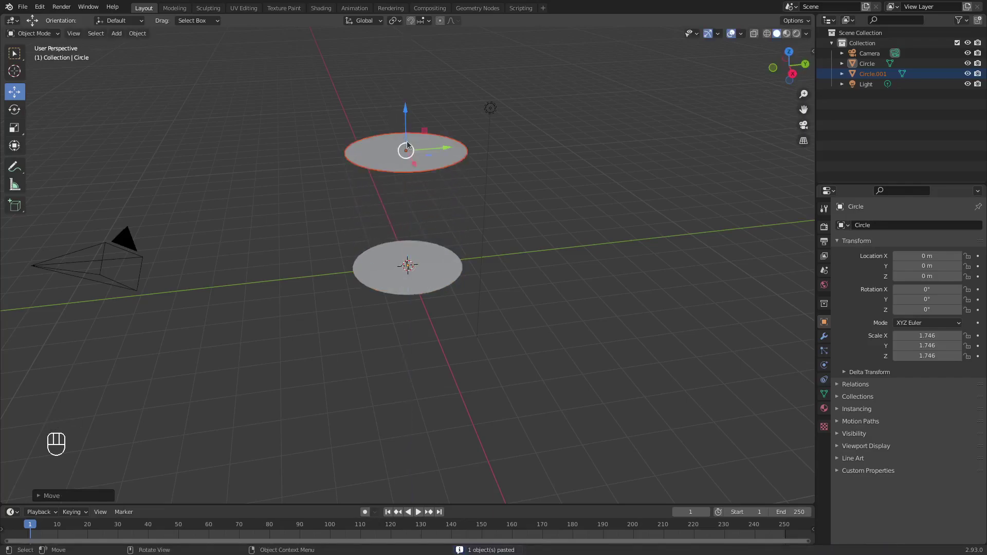
# - Shrink the raised copy to a scale of 0.371 and check the large disc's face
pyautogui.press('s')
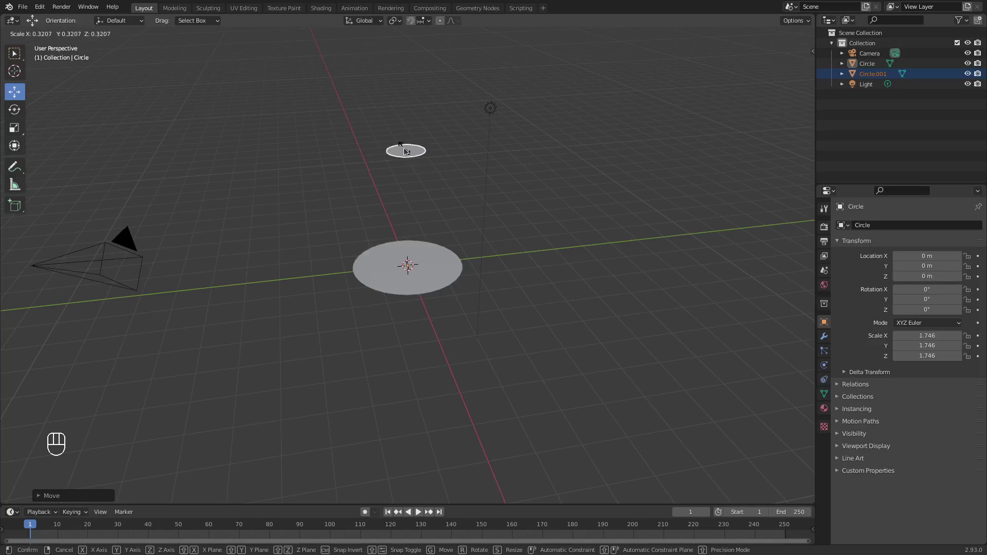
pyautogui.click(408, 151)
pyautogui.click(315, 219)
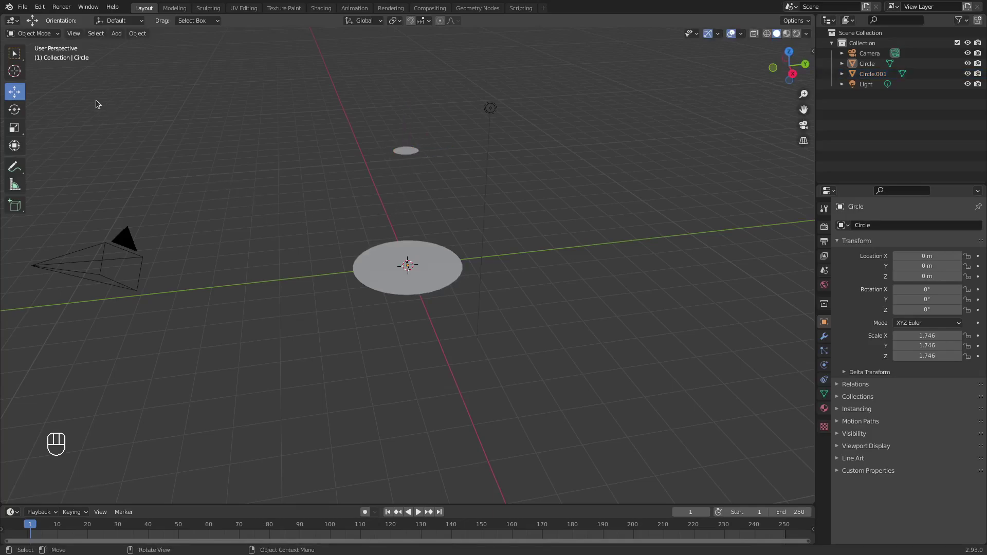
pyautogui.moveTo(48, 31); pyautogui.dragTo(43, 60)
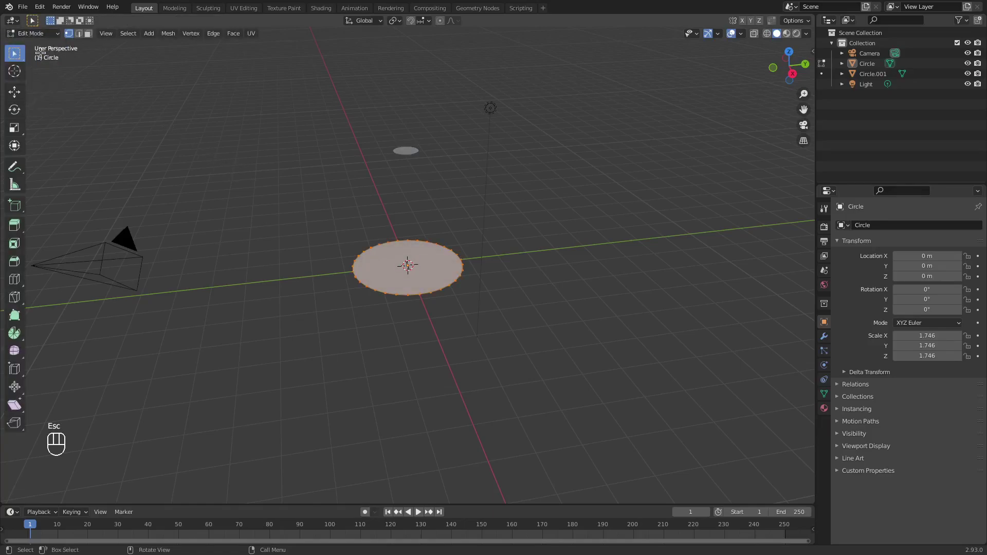
pyautogui.click(47, 33)
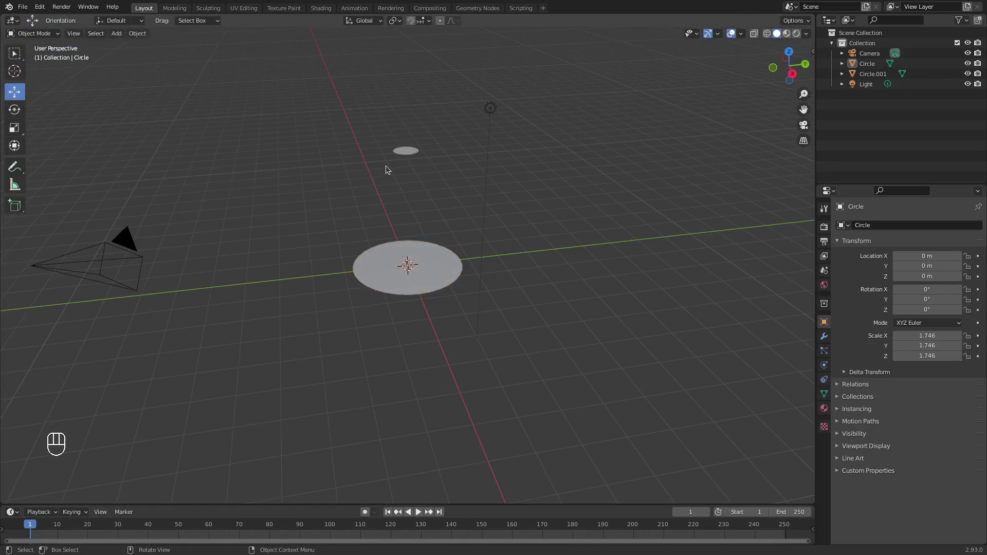
# - Show face normals on Circle.001 and flip its normal to point down toward the large disc
pyautogui.click(405, 149)
pyautogui.moveTo(38, 30); pyautogui.dragTo(44, 56)
pyautogui.moveTo(744, 39); pyautogui.dragTo(629, 334)
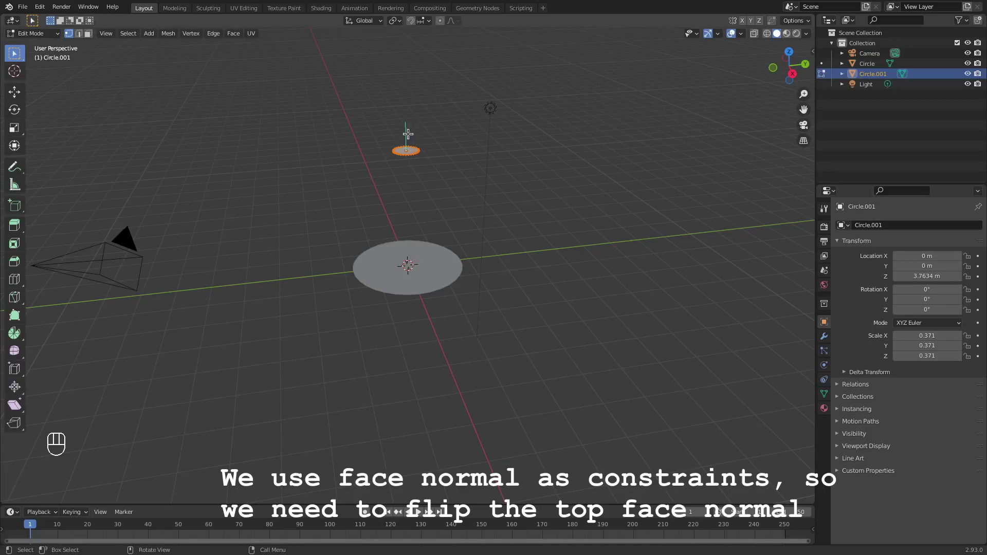
pyautogui.moveTo(169, 32); pyautogui.dragTo(273, 203)
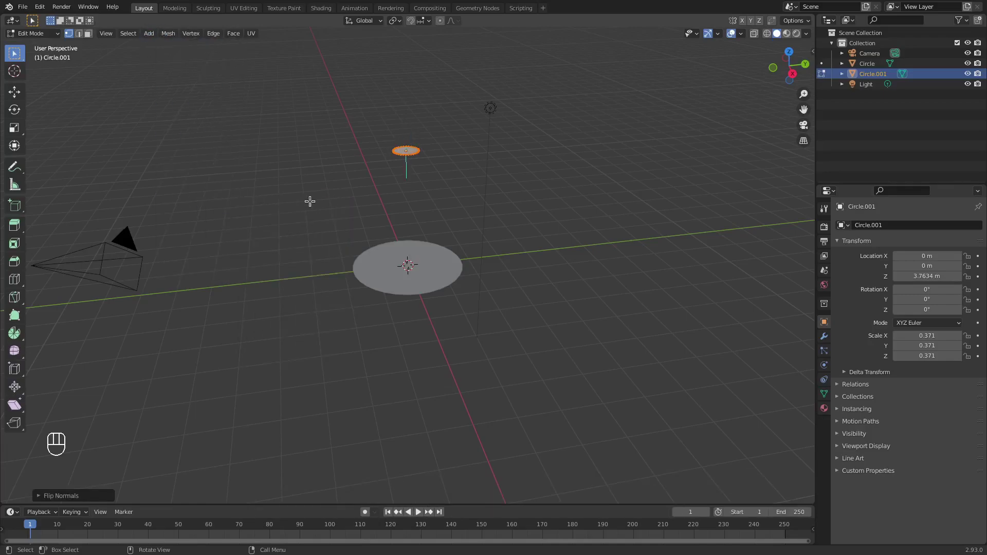
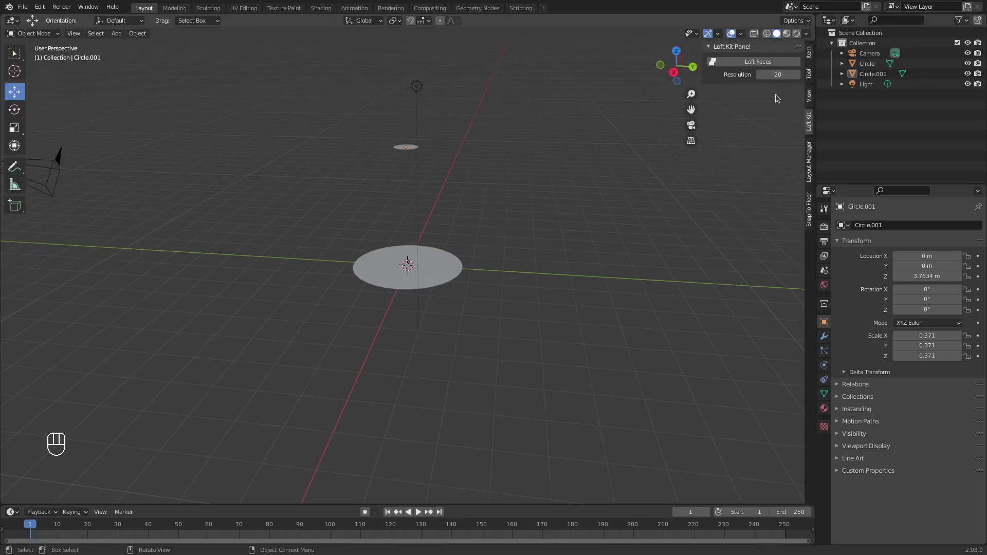
# - Start Loft Faces in Loft Kit and pick the large and small circles as loft ends
pyautogui.moveTo(759, 60); pyautogui.dragTo(452, 268)
pyautogui.moveTo(570, 217); pyautogui.dragTo(454, 271)
pyautogui.moveTo(522, 316); pyautogui.dragTo(526, 322)
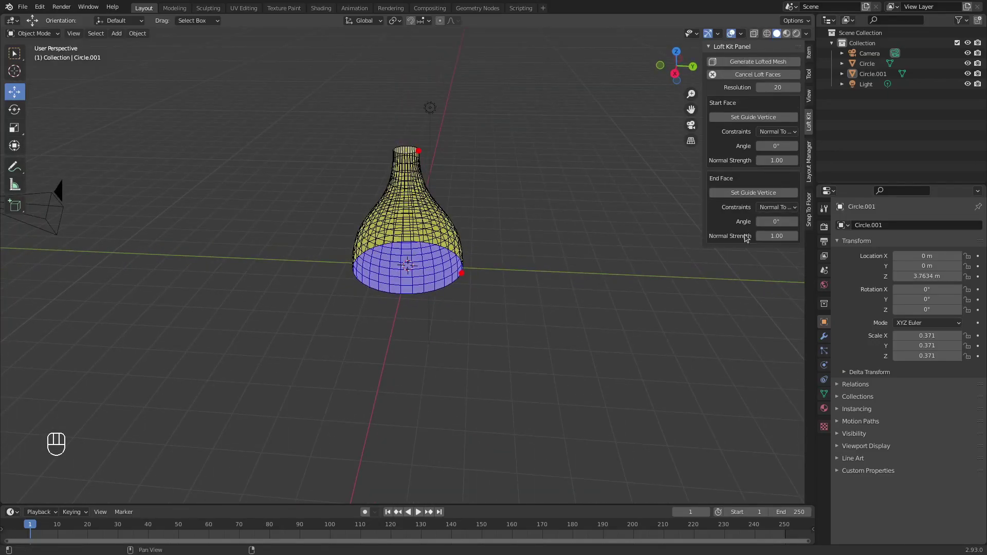
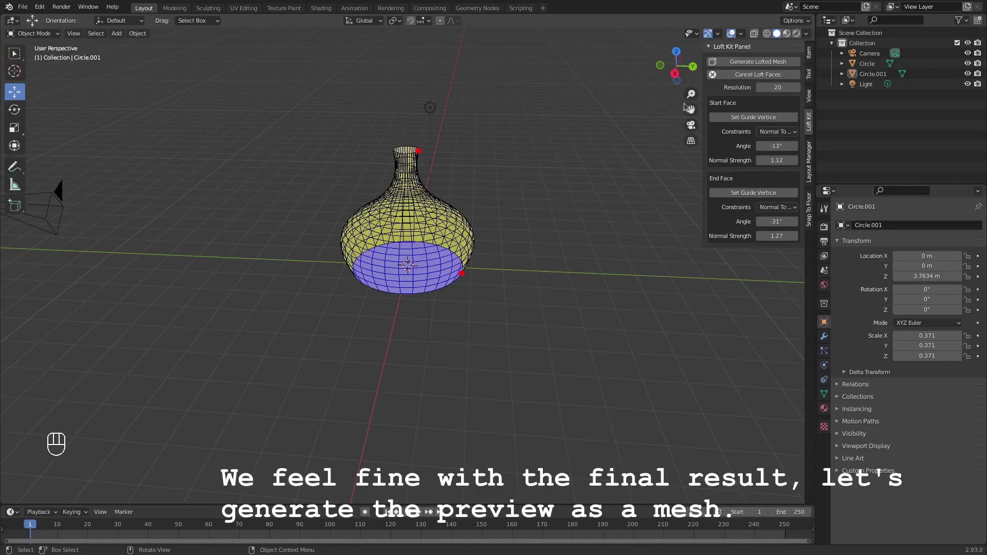
# - Generate the lofted pot mesh as the Joined object and inspect it from around
pyautogui.click(757, 63)
pyautogui.moveTo(507, 303); pyautogui.dragTo(451, 303)
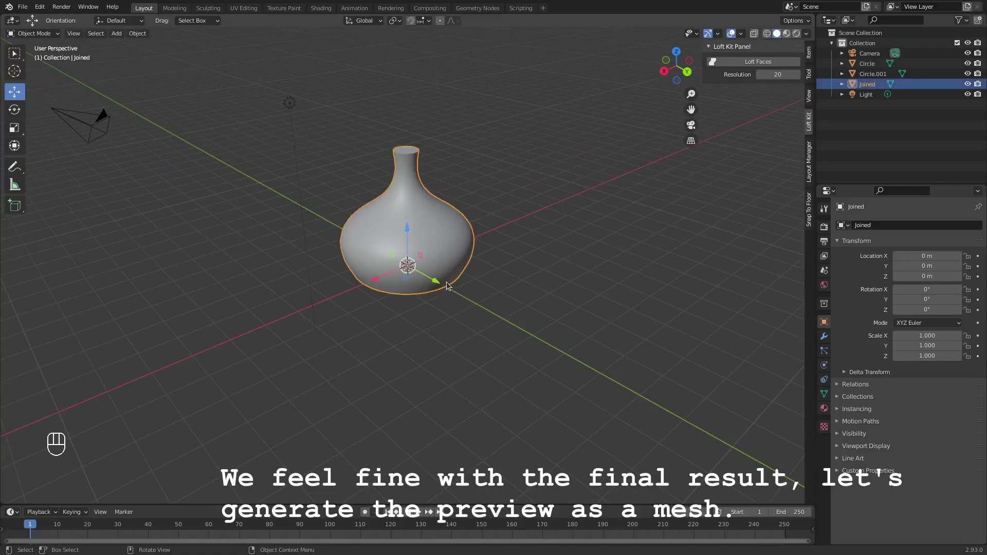
pyautogui.moveTo(530, 318); pyautogui.dragTo(578, 319)
pyautogui.moveTo(538, 340); pyautogui.dragTo(576, 333)
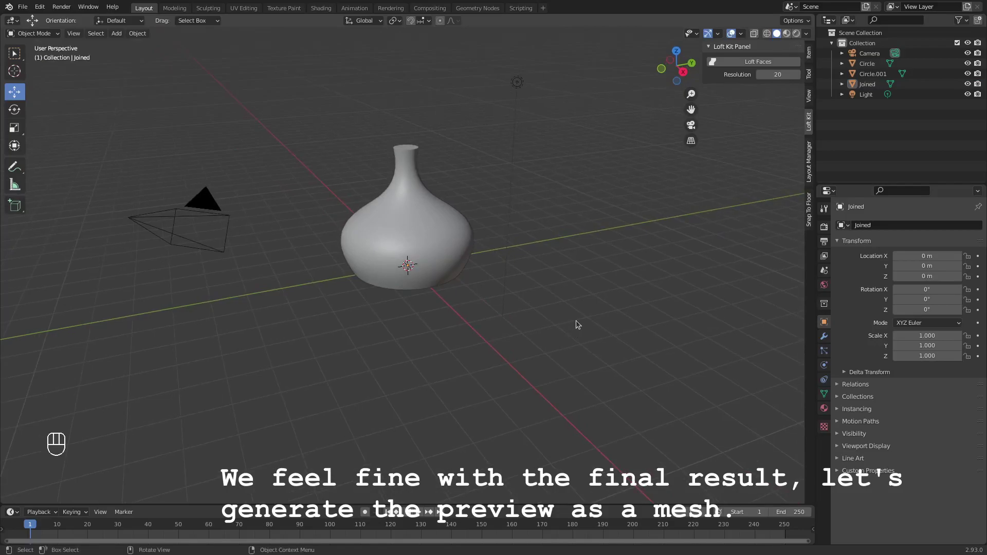
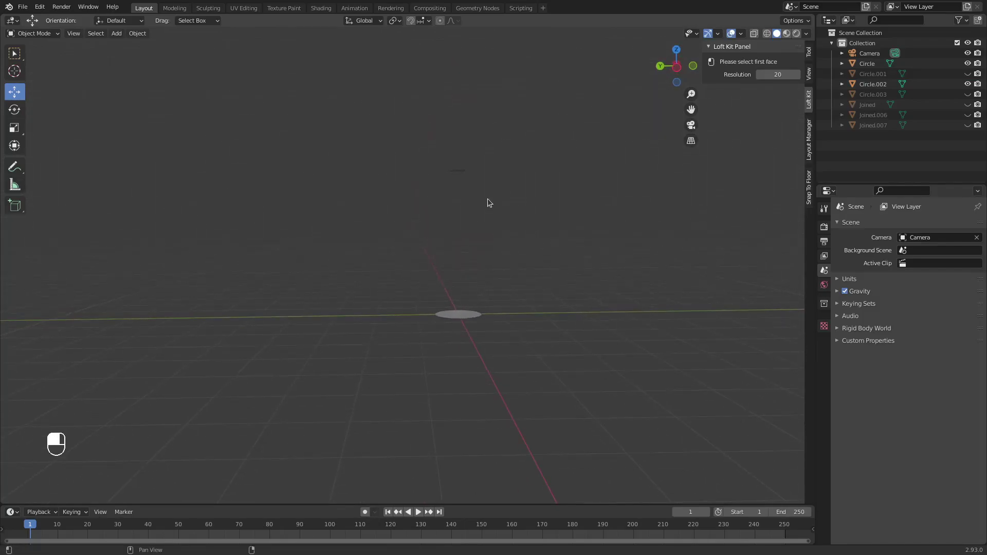
# - Preview a bottle loft with End Angle -2° and Normal Strengths 1.15 and 1.96
pyautogui.middleClick(490, 206)
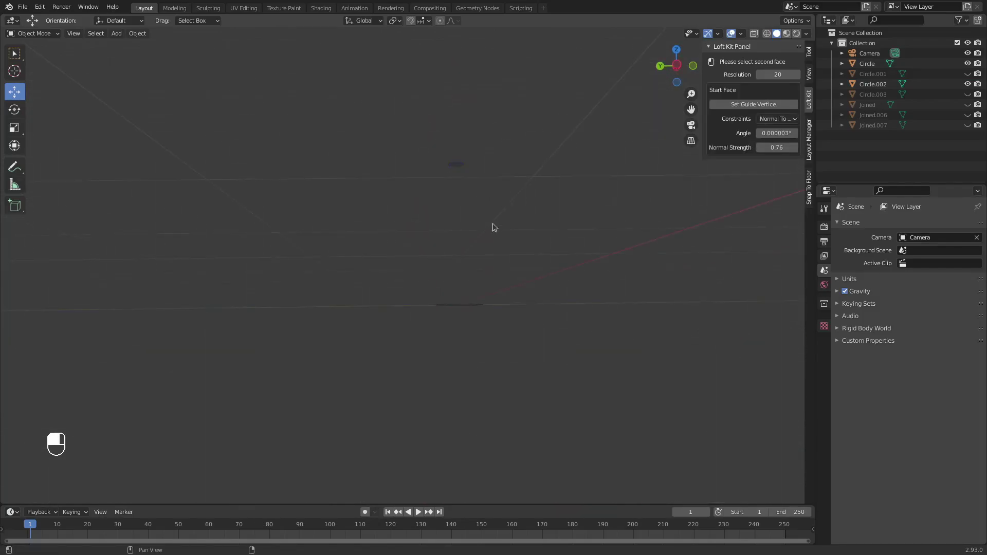
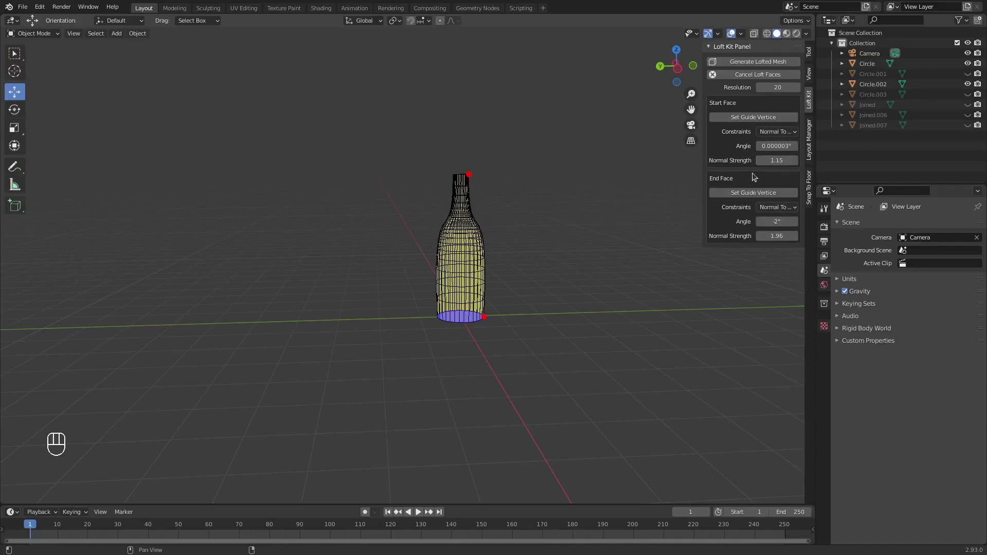
pyautogui.moveTo(585, 299); pyautogui.dragTo(560, 303)
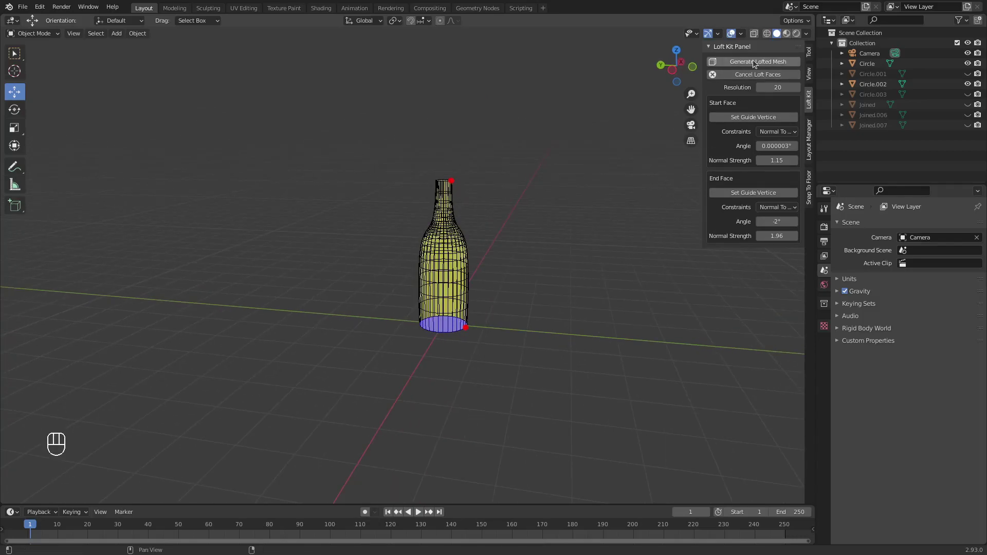
# - Generate the bottle loft into the solid Joined.002 mesh and view it
pyautogui.click(757, 60)
pyautogui.moveTo(587, 283); pyautogui.dragTo(531, 292)
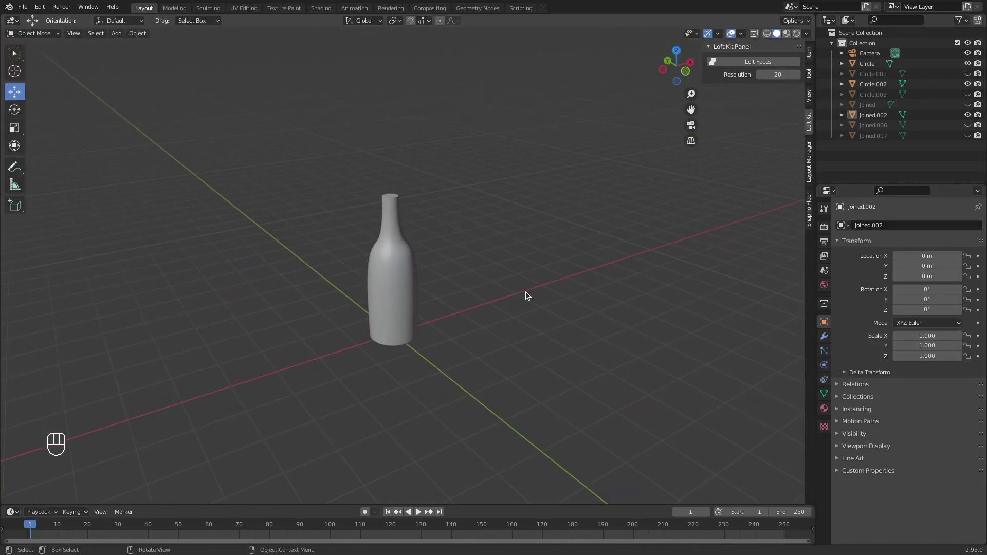